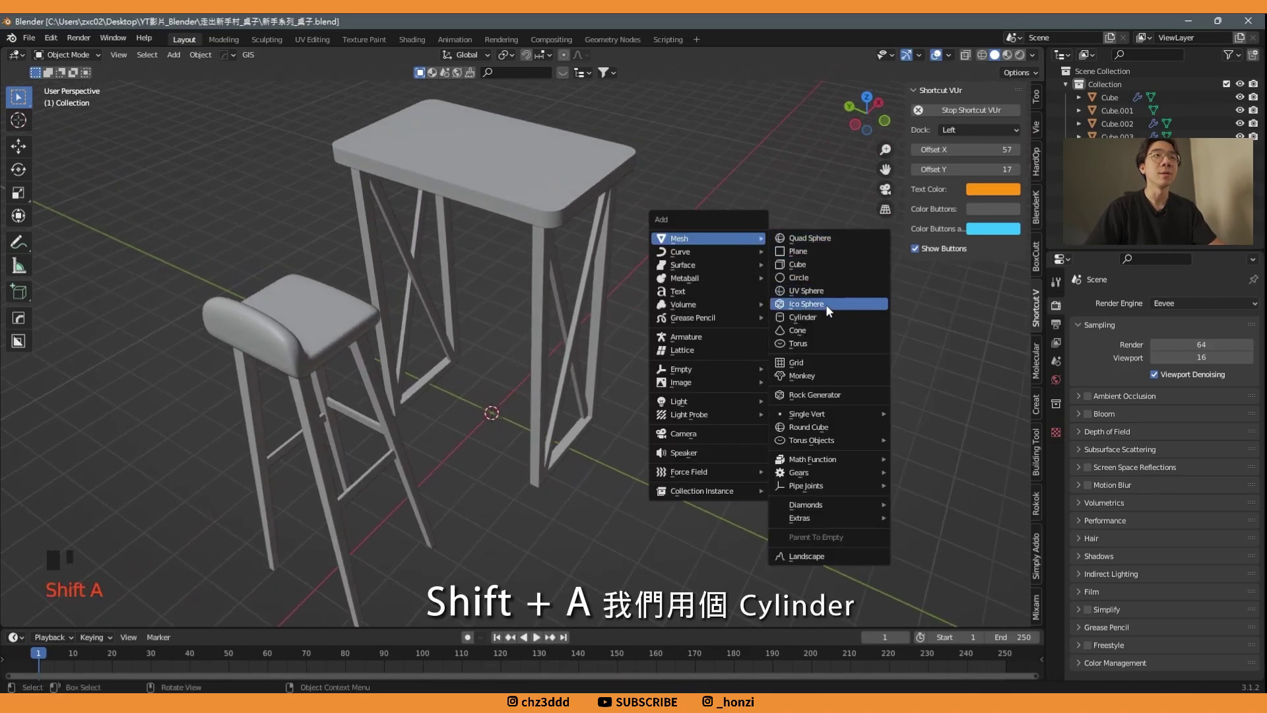
- Add a cylinder, raise it onto the tabletop and flatten it into a thin disc
left_click_drag(701, 360, 543, 461)
key("g")
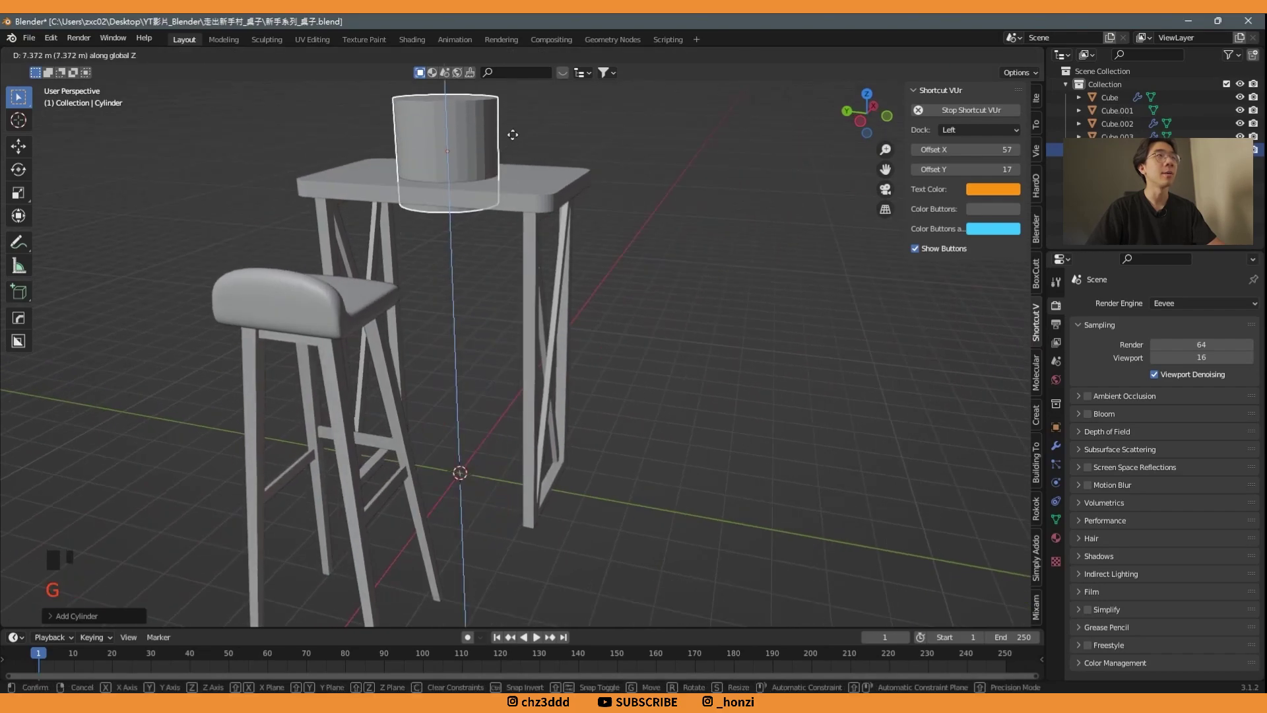
middle_click(536, 165)
key("s")
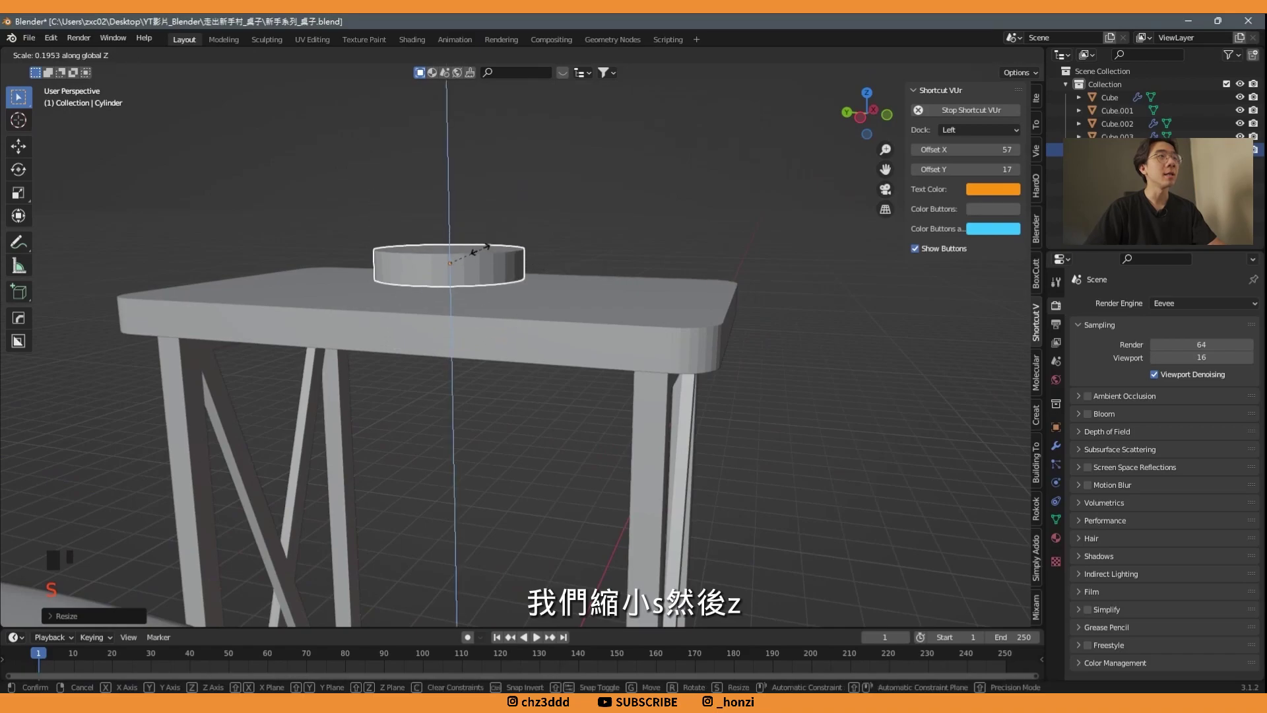
middle_click(855, 158)
left_click(887, 124)
- Check the disc from the front, save the file and enter Edit Mode
scroll("up", 3)
middle_click(487, 143)
key("g")
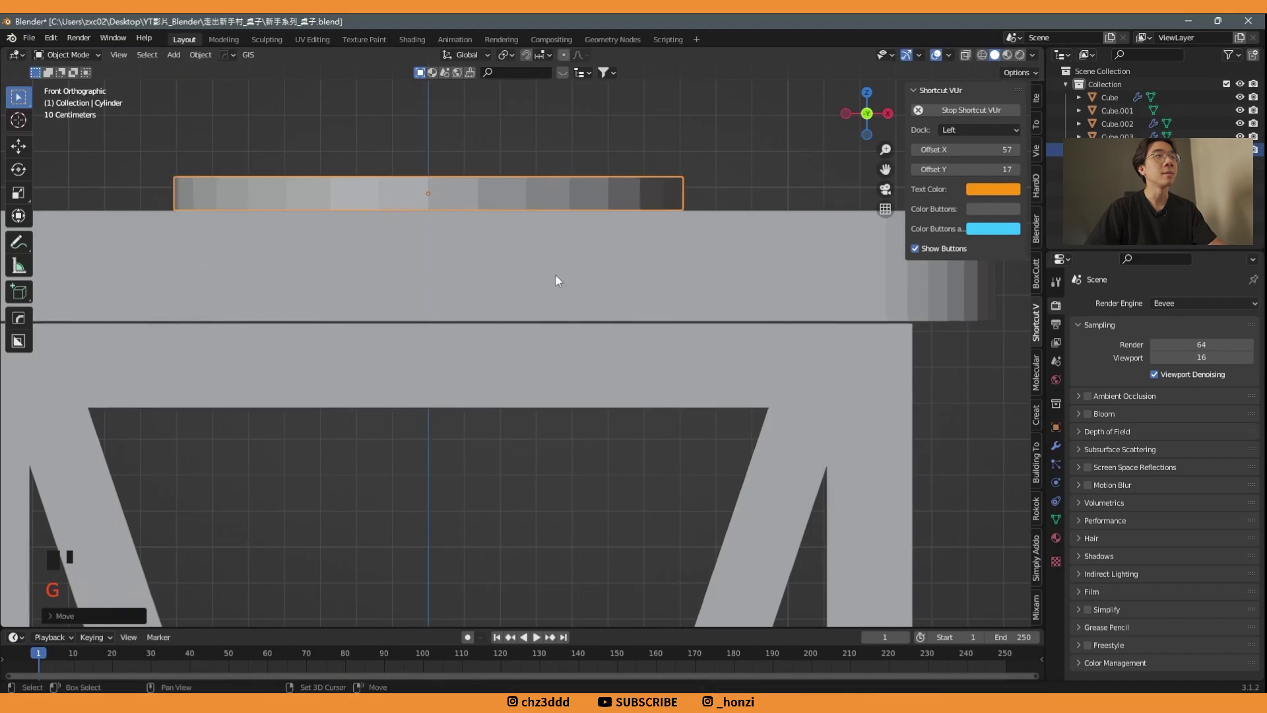
scroll("down", 3)
key("ctrl+s")
middle_click(751, 240)
key("Tab")
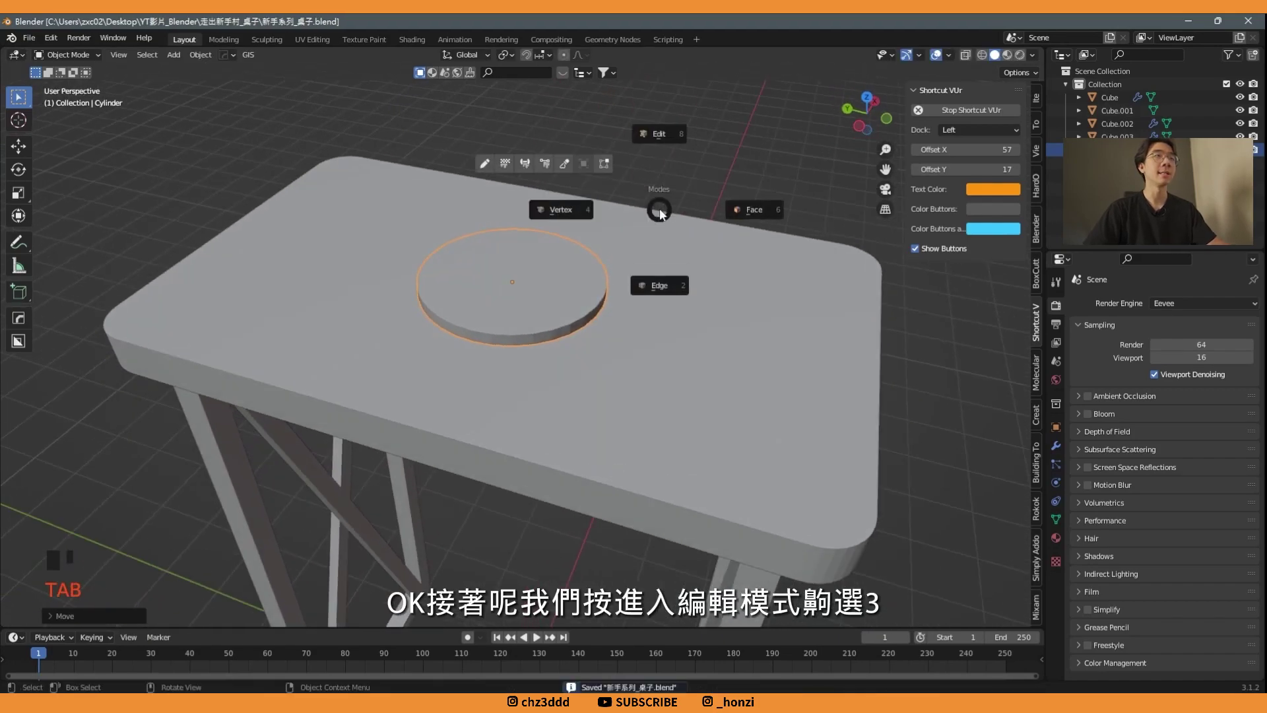
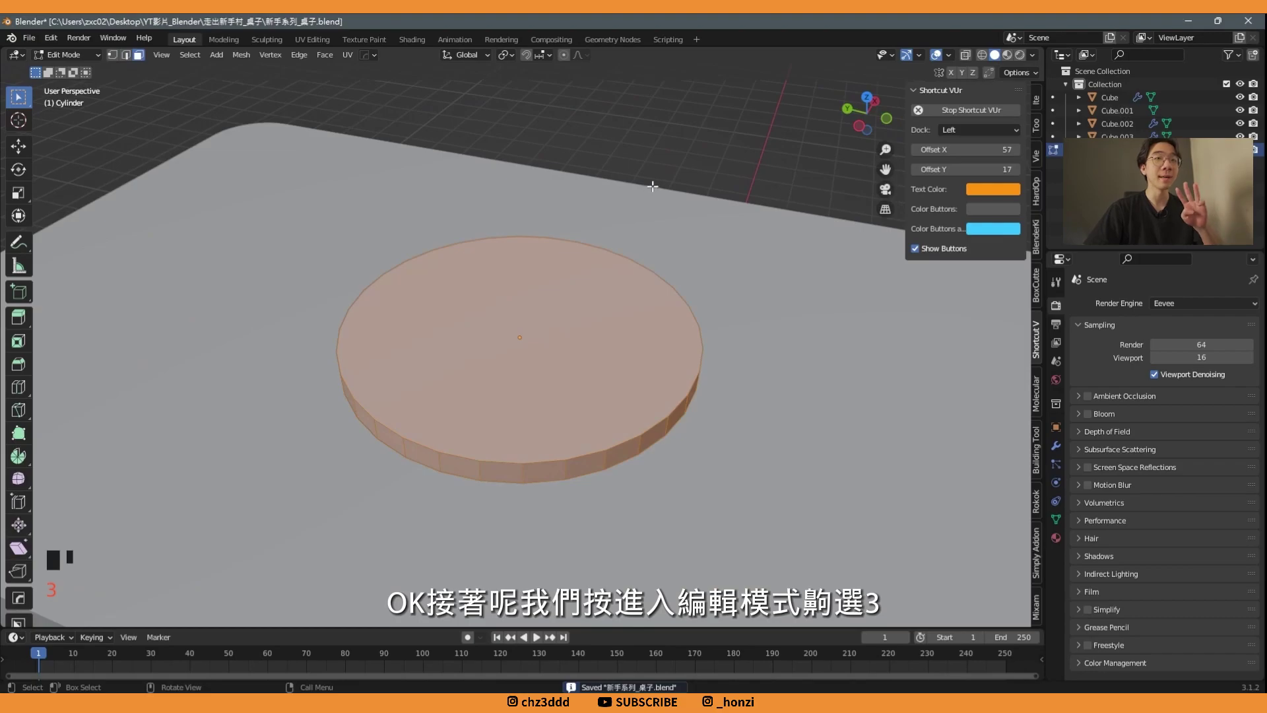
- Delete the disc's top face so it becomes an open shallow tray
left_click(599, 275)
middle_click(743, 342)
key("x")
middle_click(708, 335)
key("2")
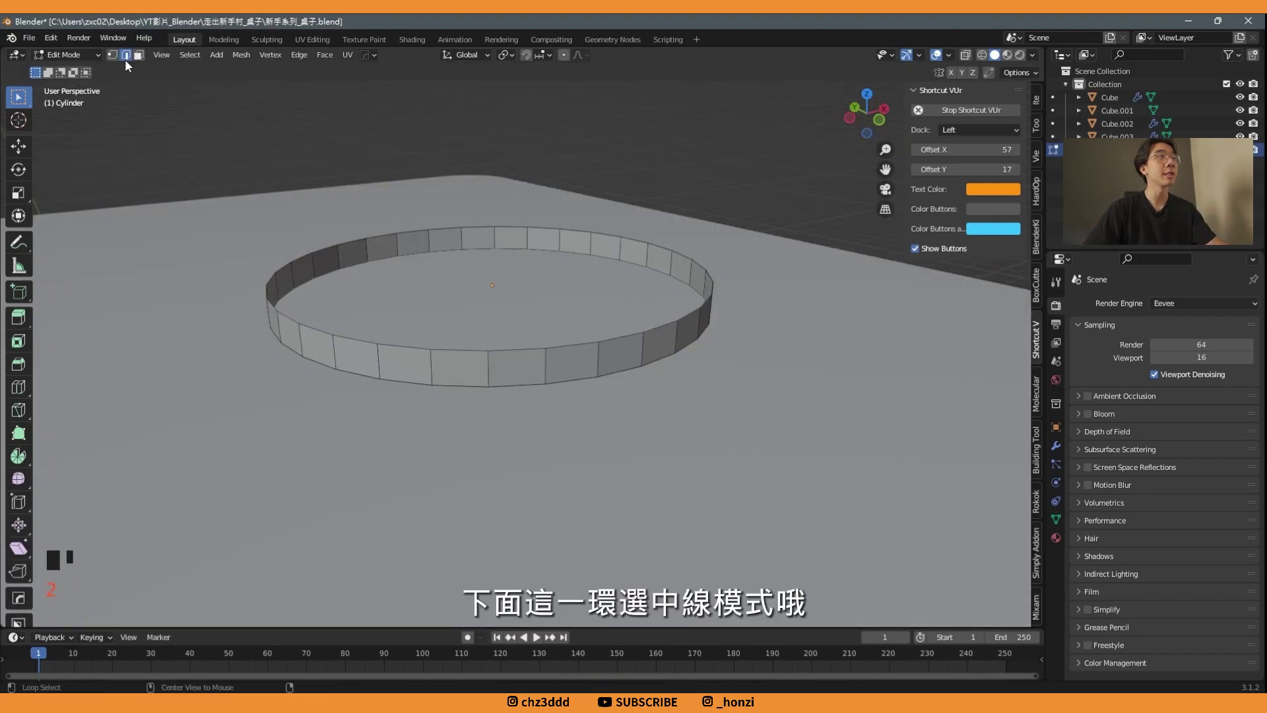
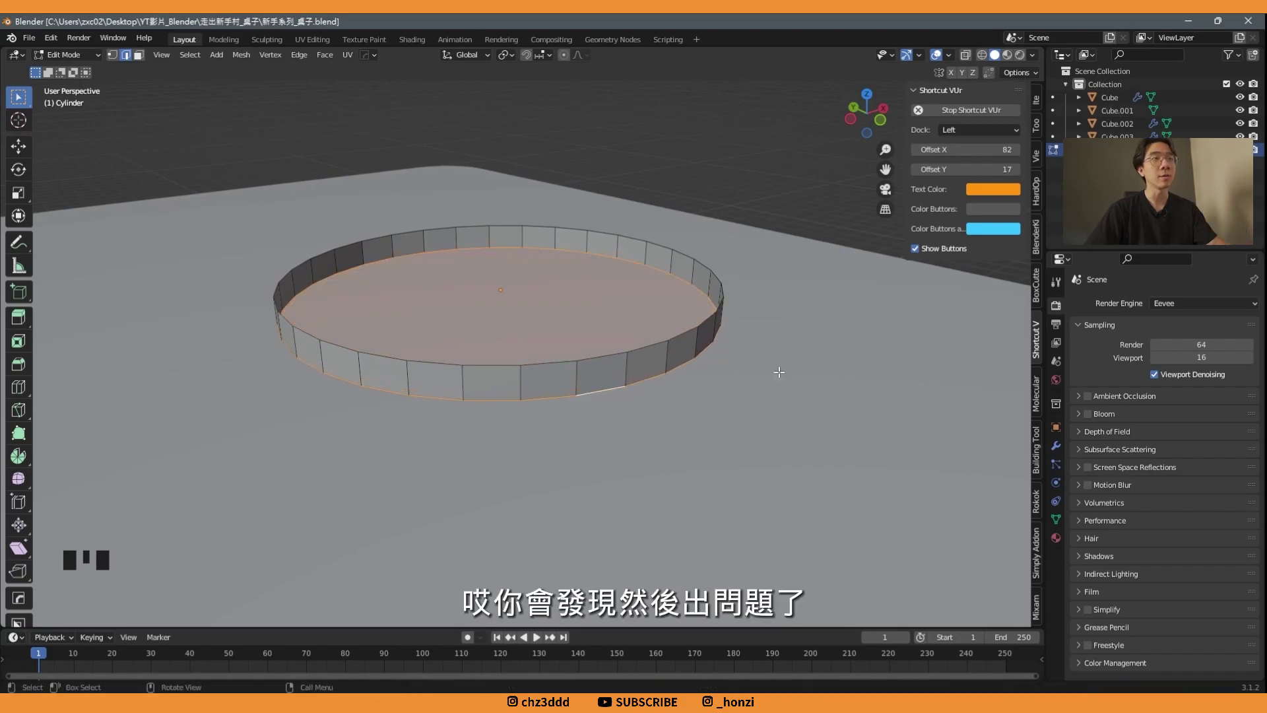
- Back in Object Mode, apply the tray's scale so it reads 1 on every axis
key("Tab")
left_click_drag(1060, 431, 741, 268)
middle_click(741, 267)
key("ctrl+a")
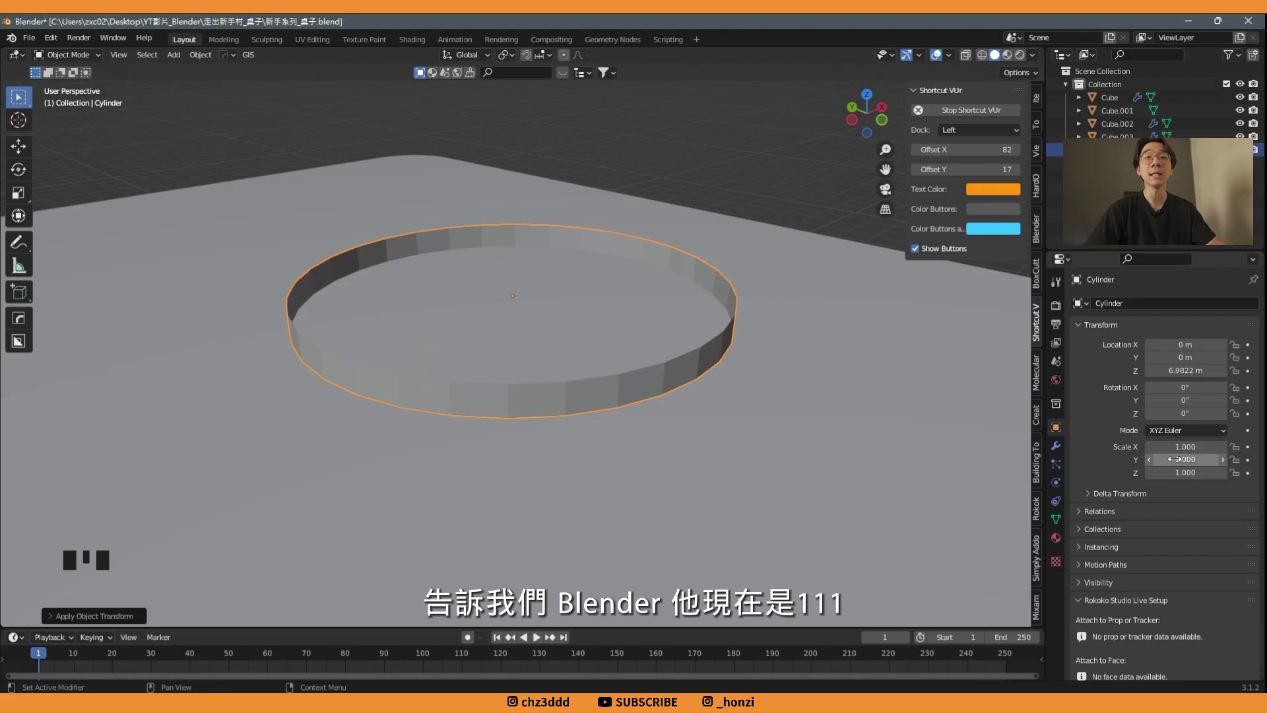
- Bevel the tray's bottom rim into an evenly rounded edge with Ctrl+B
middle_click(488, 290)
key("Tab")
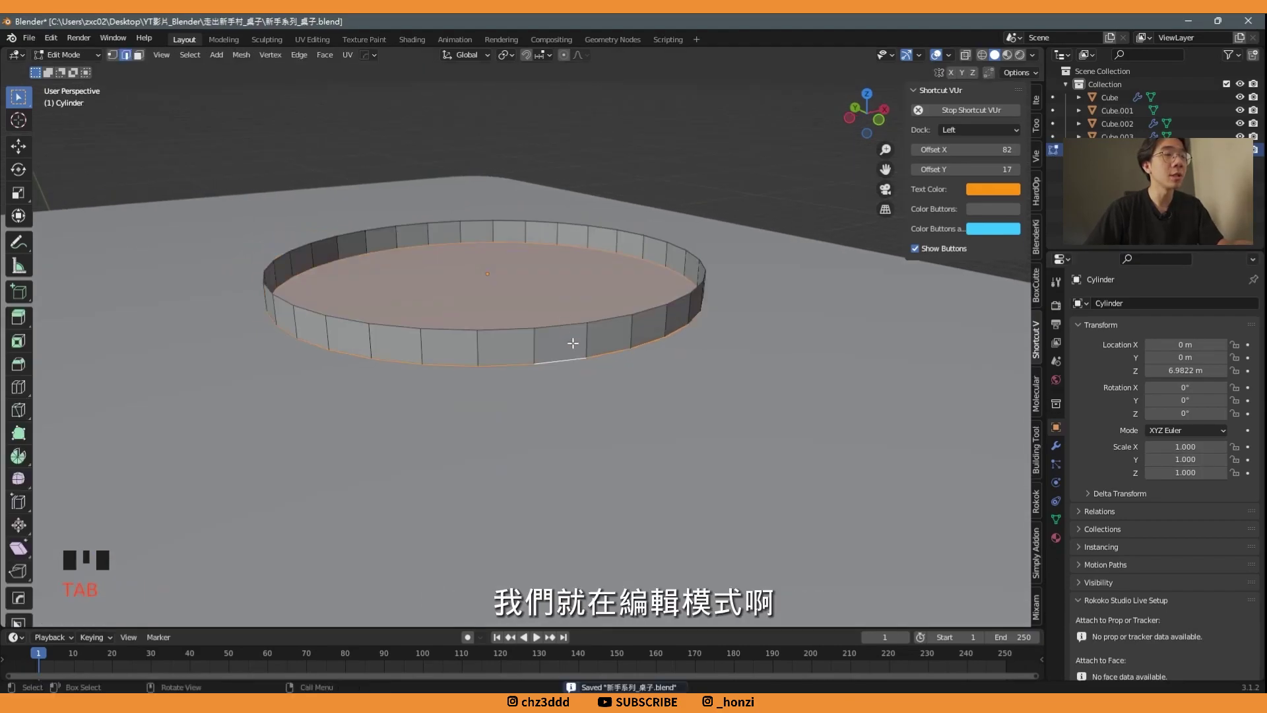
key("ctrl+b")
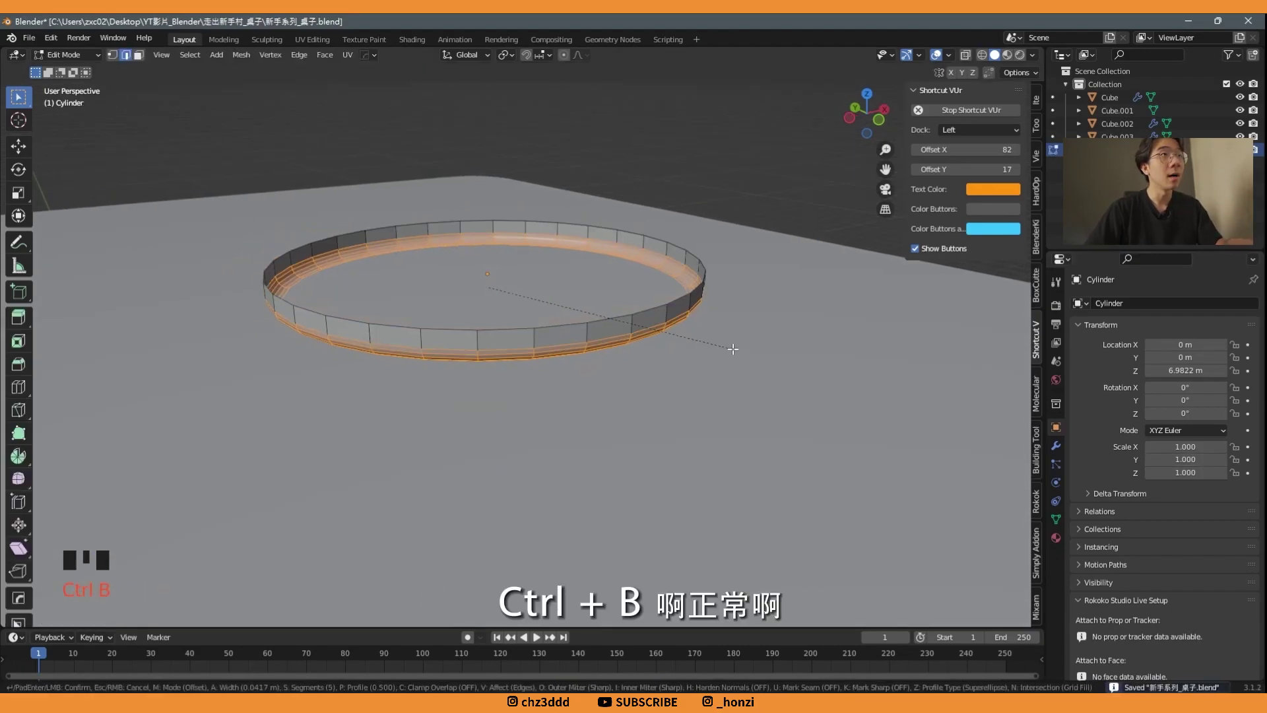
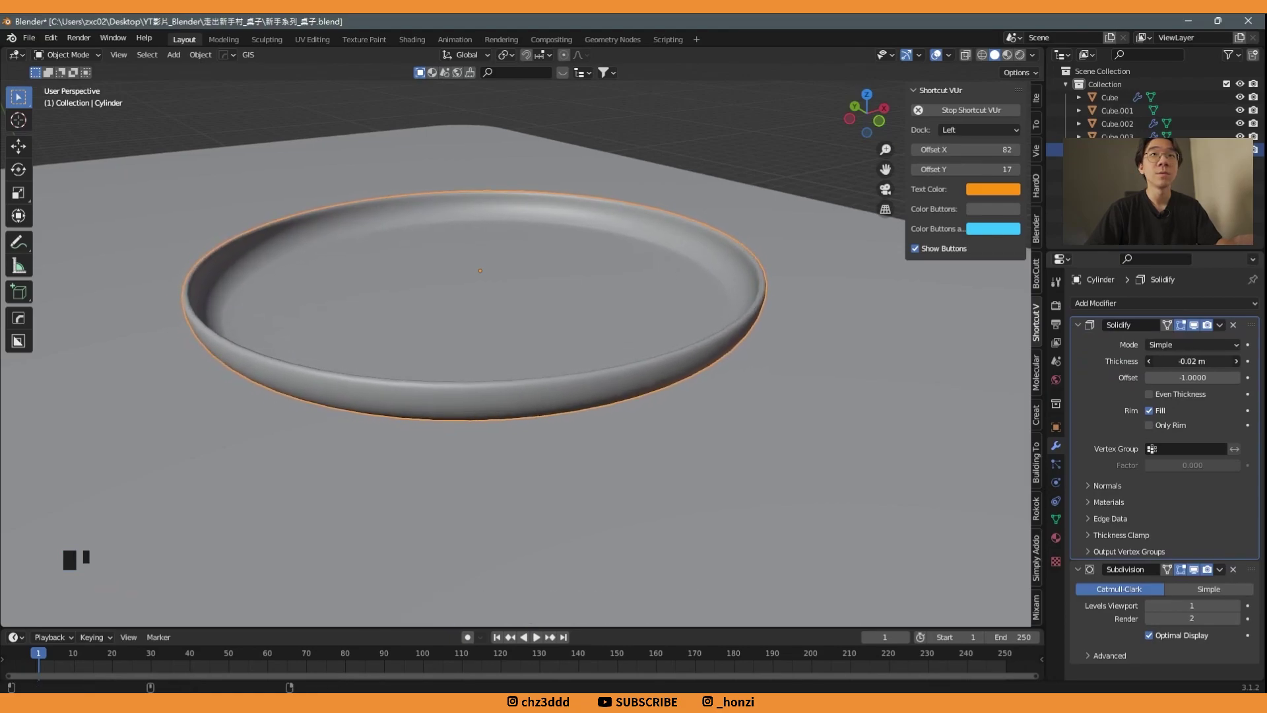
- Slide the finished plate sideways along the tabletop to its new spot
scroll("down", 3)
middle_click(590, 259)
middle_click(643, 230)
key("ctrl+s")
middle_click(721, 257)
left_click(566, 272)
middle_click(639, 295)
left_click(867, 120)
key("g")
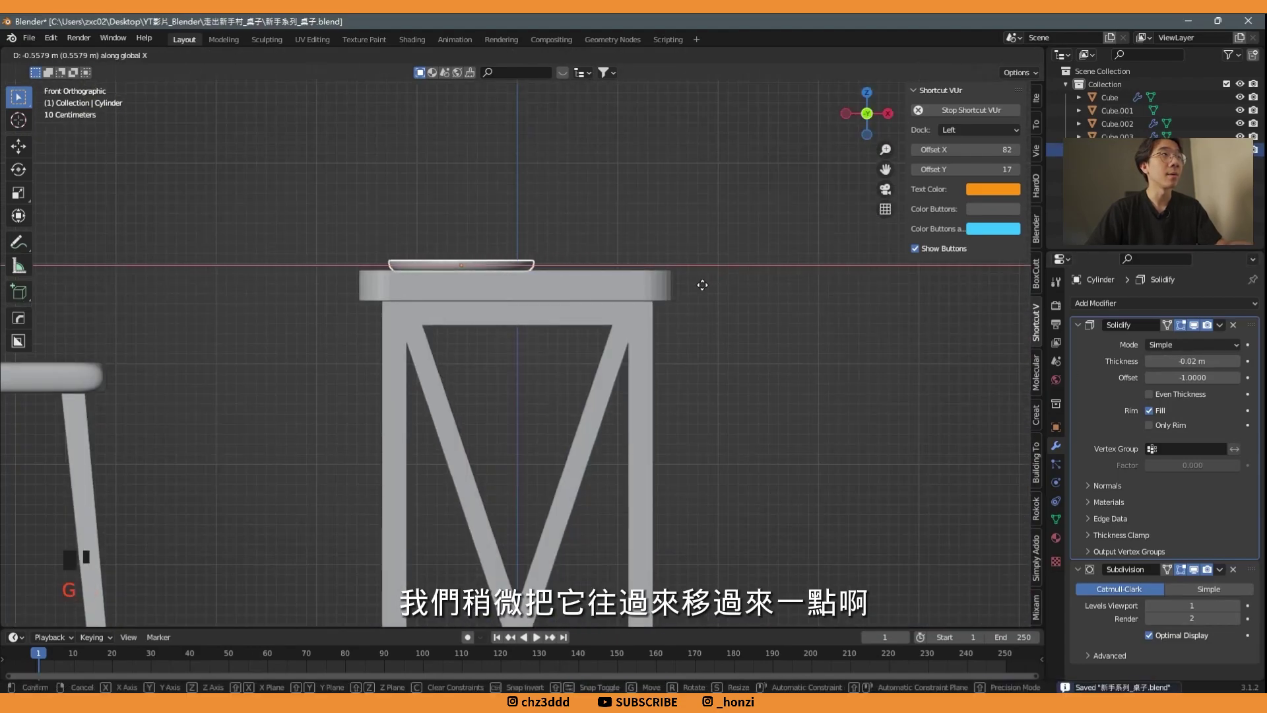
left_click(638, 177)
- Save the file and bring up the Add menu for the next object
middle_click(532, 223)
scroll("down", 3)
middle_click(635, 287)
key("ctrl+s")
middle_click(623, 269)
key("shift+a")
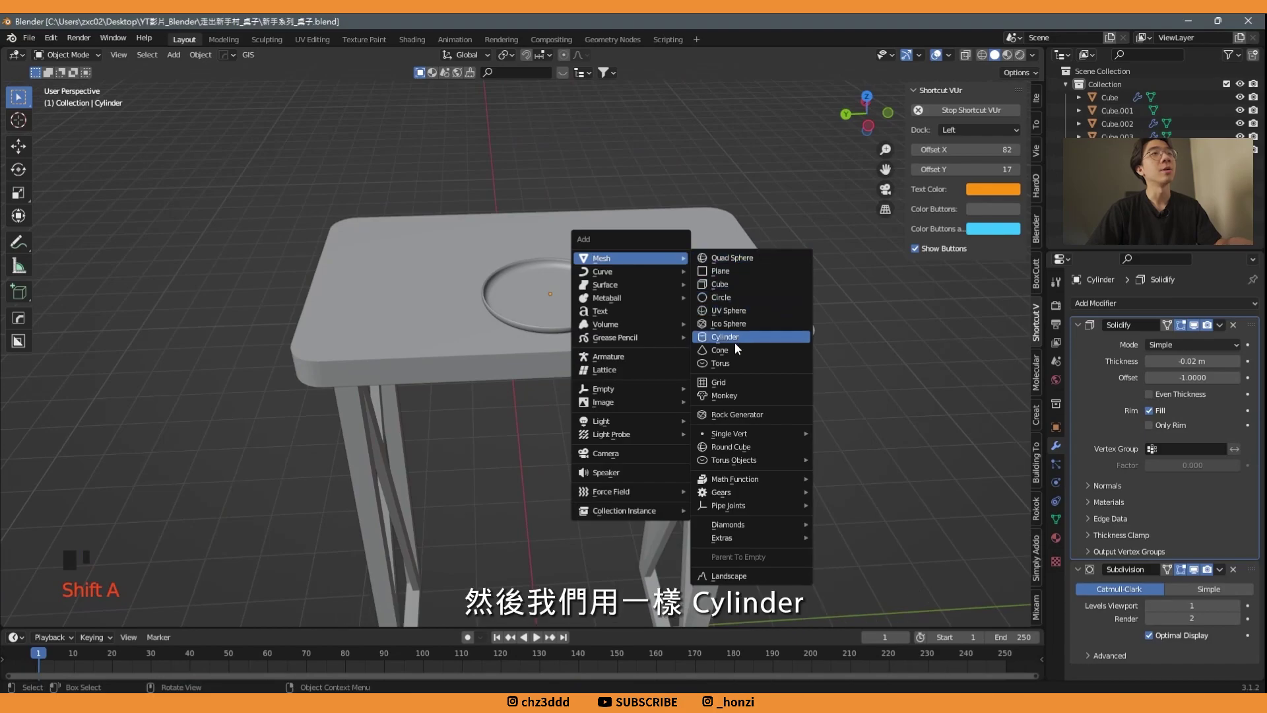
- Add a second cylinder and move it down onto the tabletop beside the plate
scroll("down", 3)
middle_click(673, 396)
key("g")
middle_click(609, 397)
key("g")
middle_click(549, 346)
key("g")
middle_click(761, 339)
- Shrink the cylinder into a small mug body and view it from the back
key("s")
middle_click(639, 282)
scroll("down", 3)
middle_click(532, 279)
key("s")
left_click_drag(584, 310, 717, 287)
scroll("up", 3)
middle_click(794, 202)
key("g")
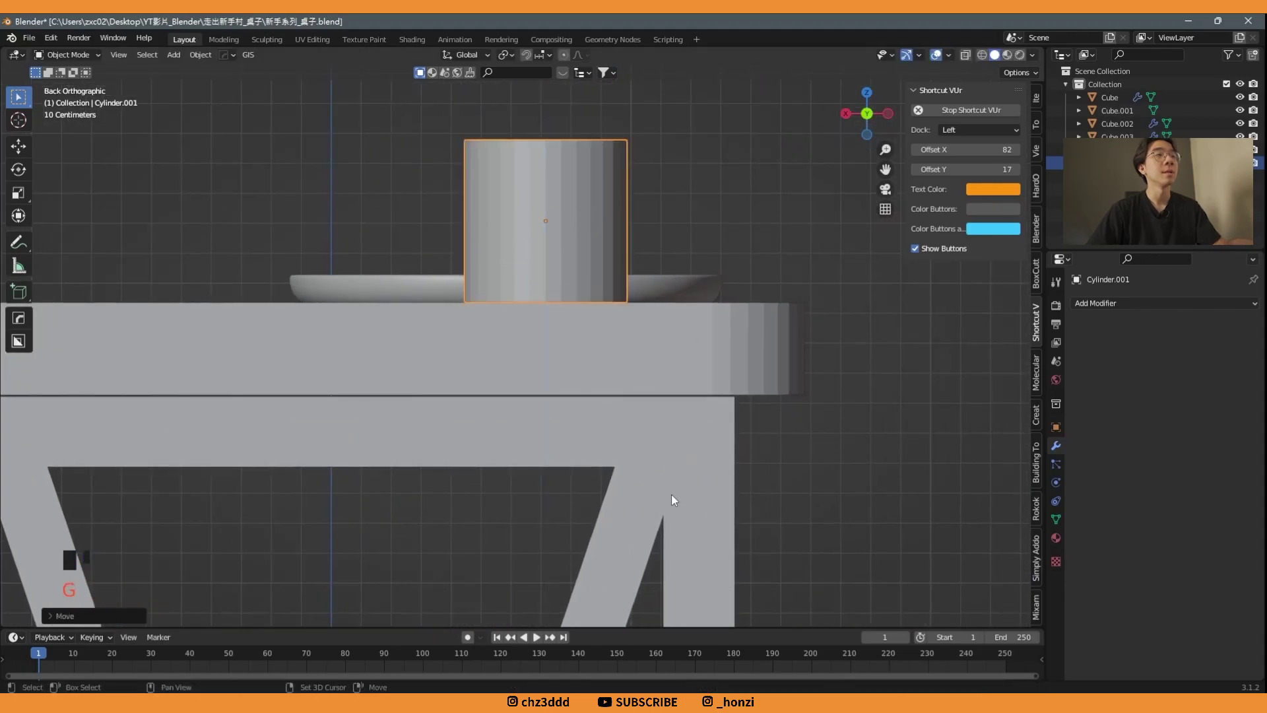
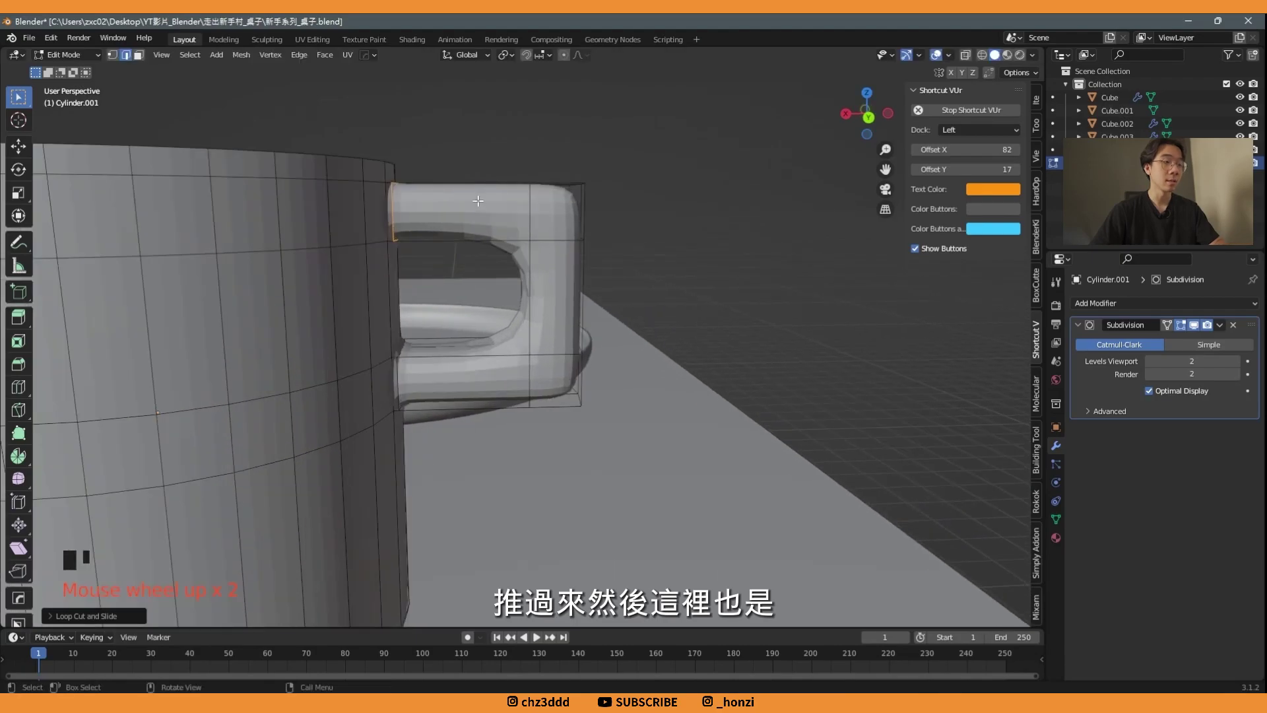
- Insert loop cuts near the handle's upper and lower corners to keep them firm
scroll("up", 3)
key("ctrl+r")
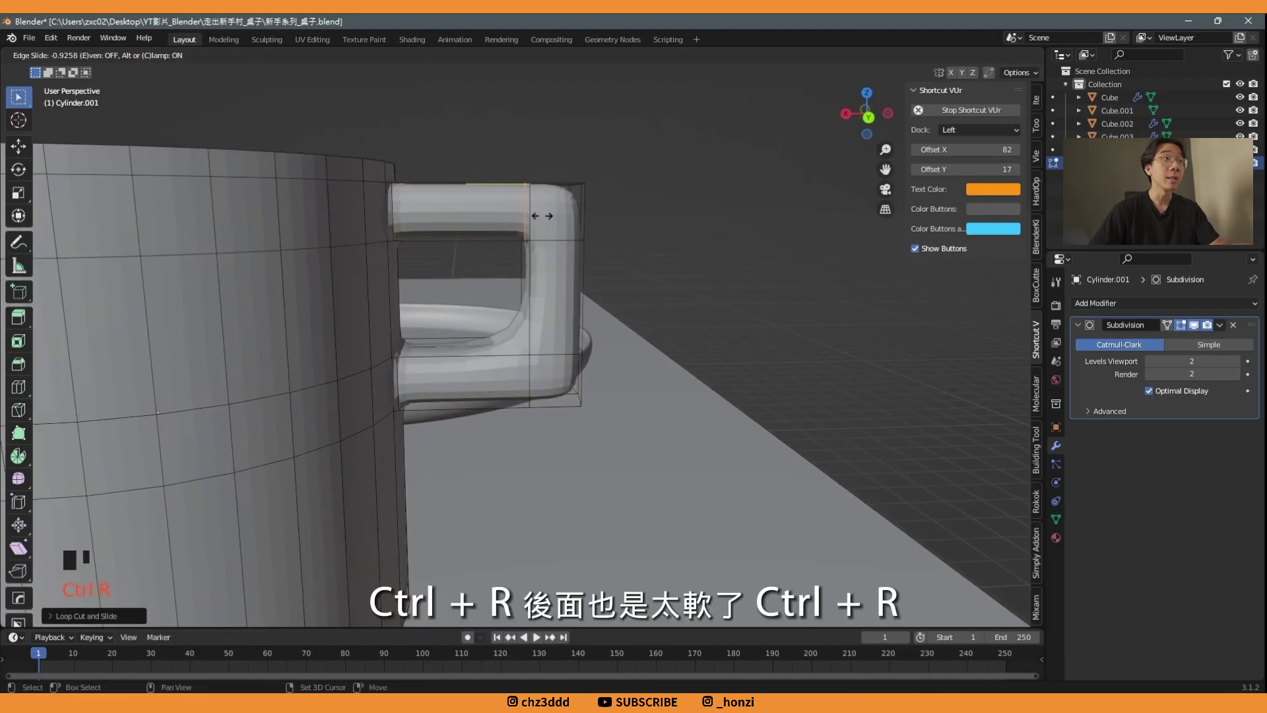
key("ctrl+r")
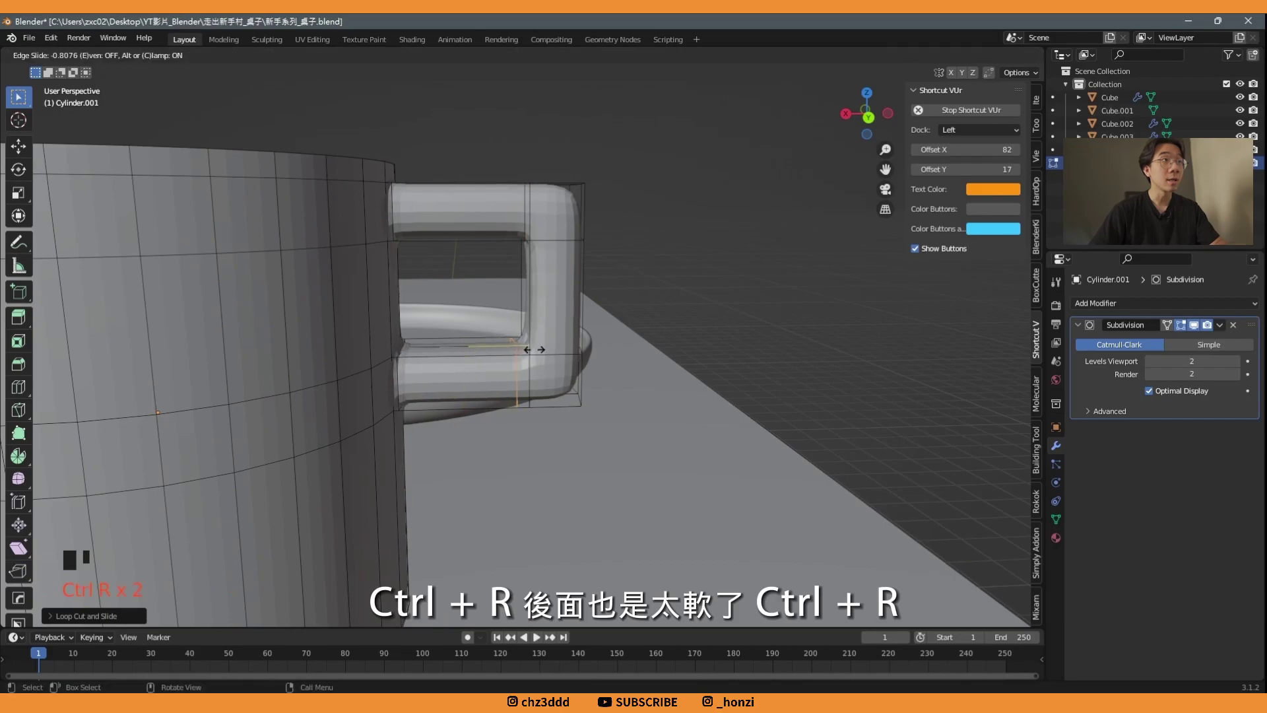
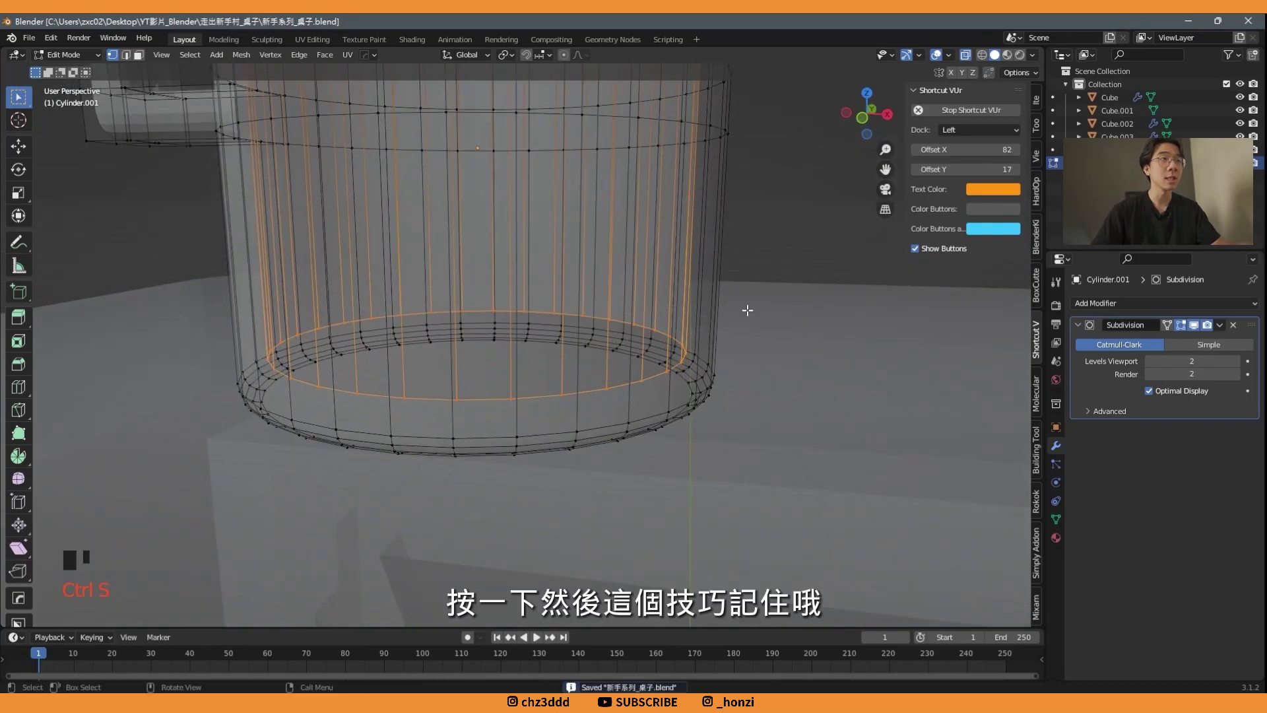
- Extrude the mug's bottom ring inward and merge it at the centre to form a floor
key("ctrl+s")
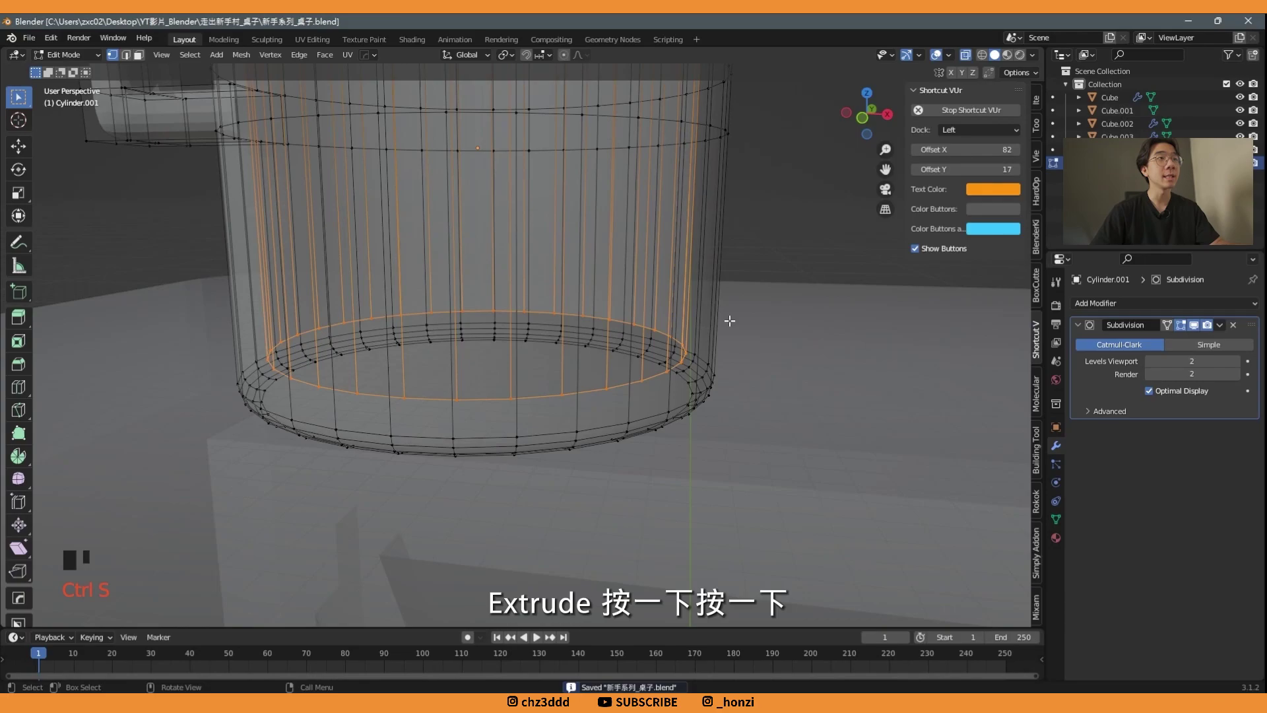
key("e")
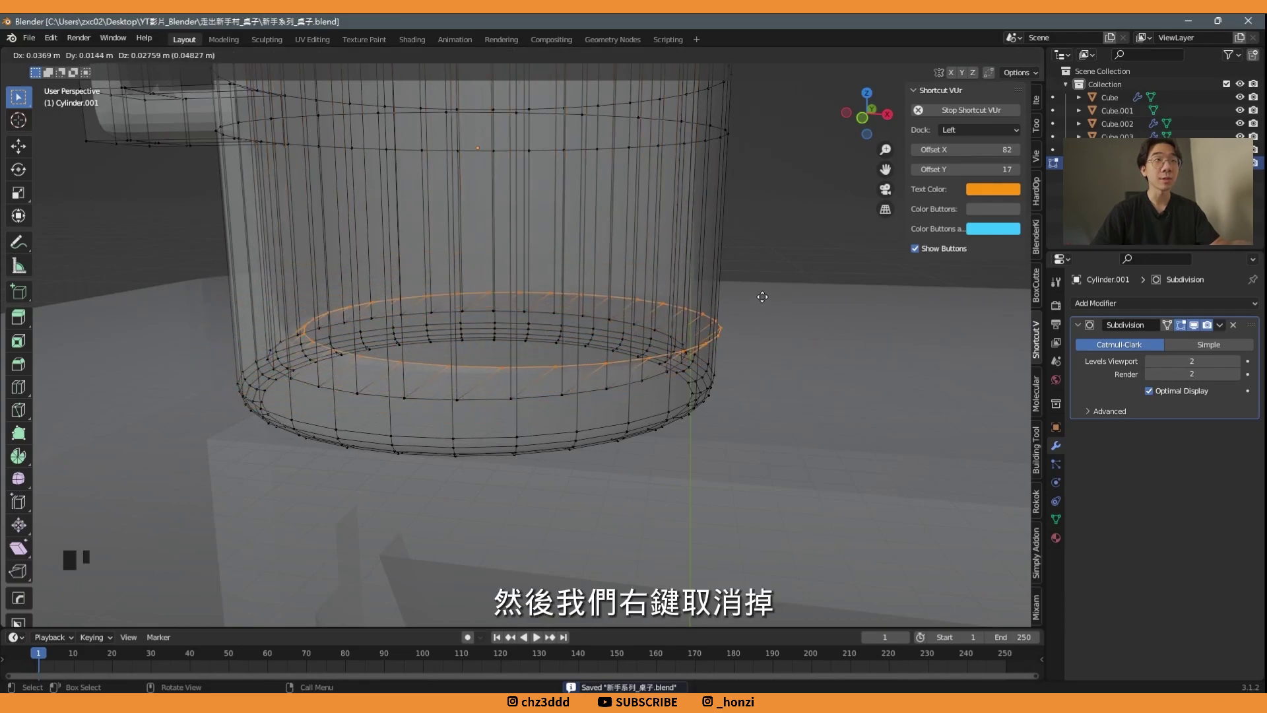
key("m")
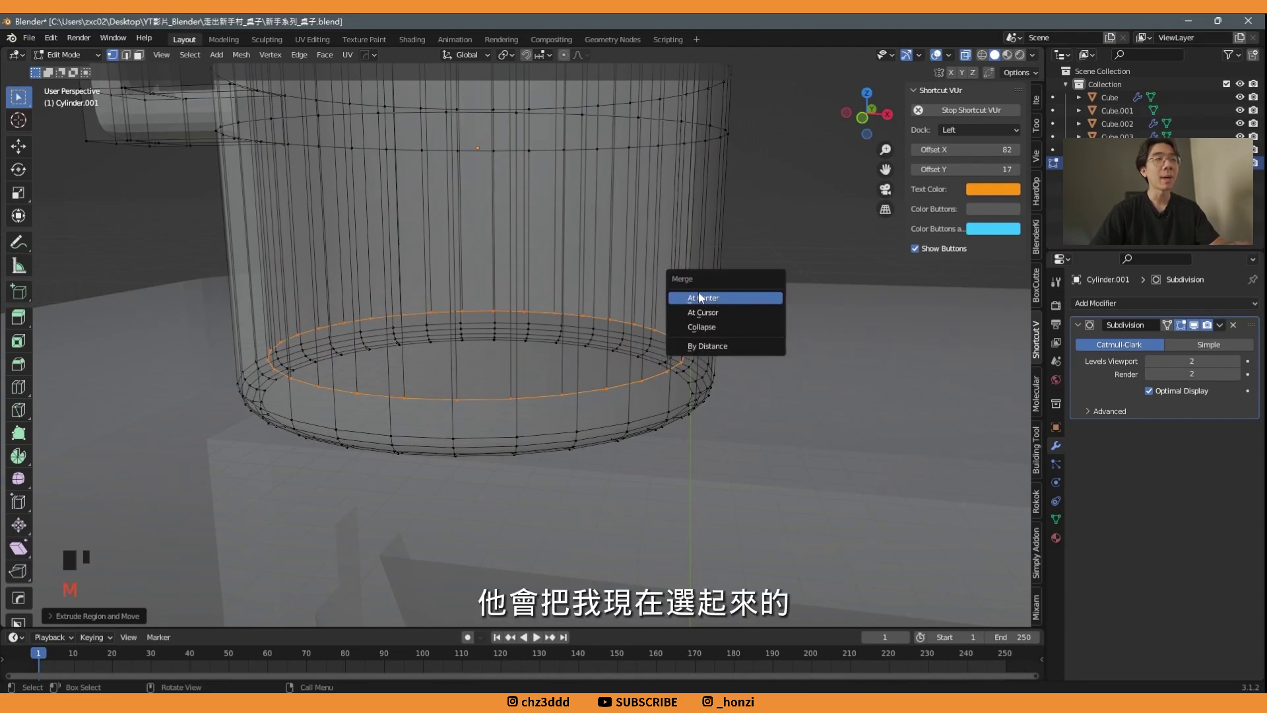
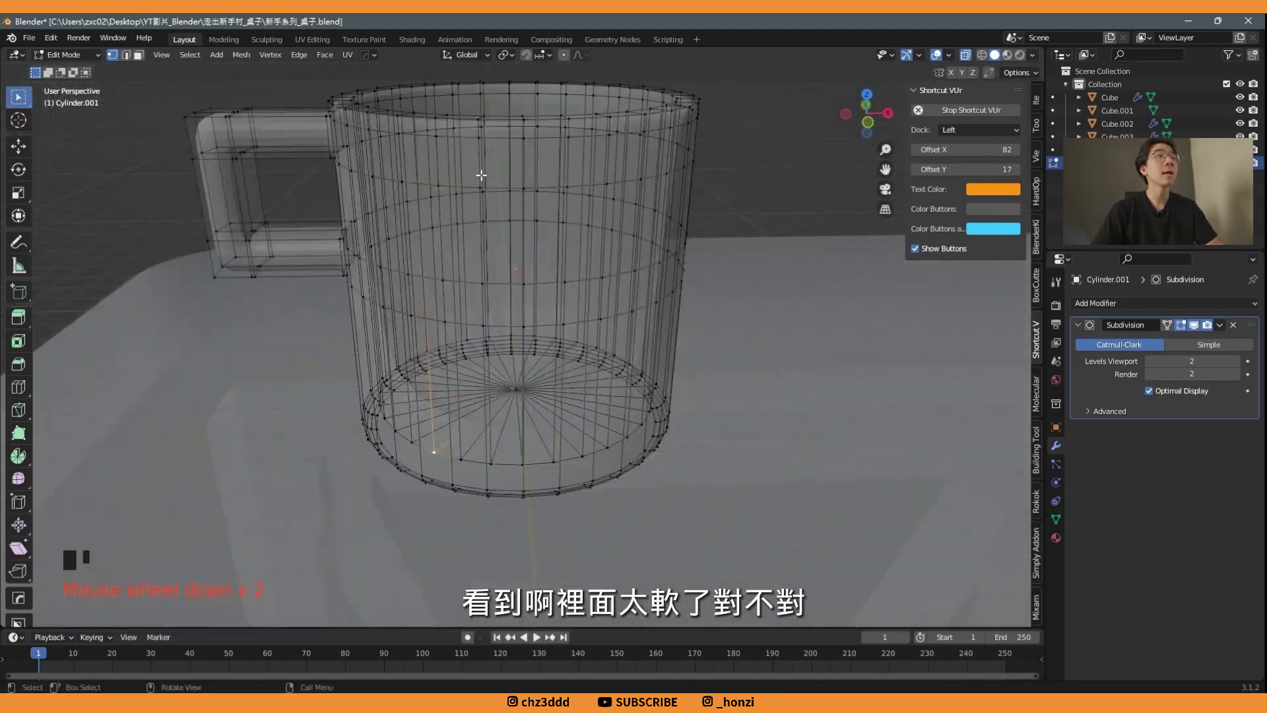
- Select the inner ring around the floor and bevel it into a tight double ring
middle_click(576, 280)
scroll("down", 3)
middle_click(556, 276)
scroll("up", 3)
left_click_drag(497, 256, 455, 432)
key("2")
left_click_drag(438, 417, 765, 401)
key("ctrl+b")
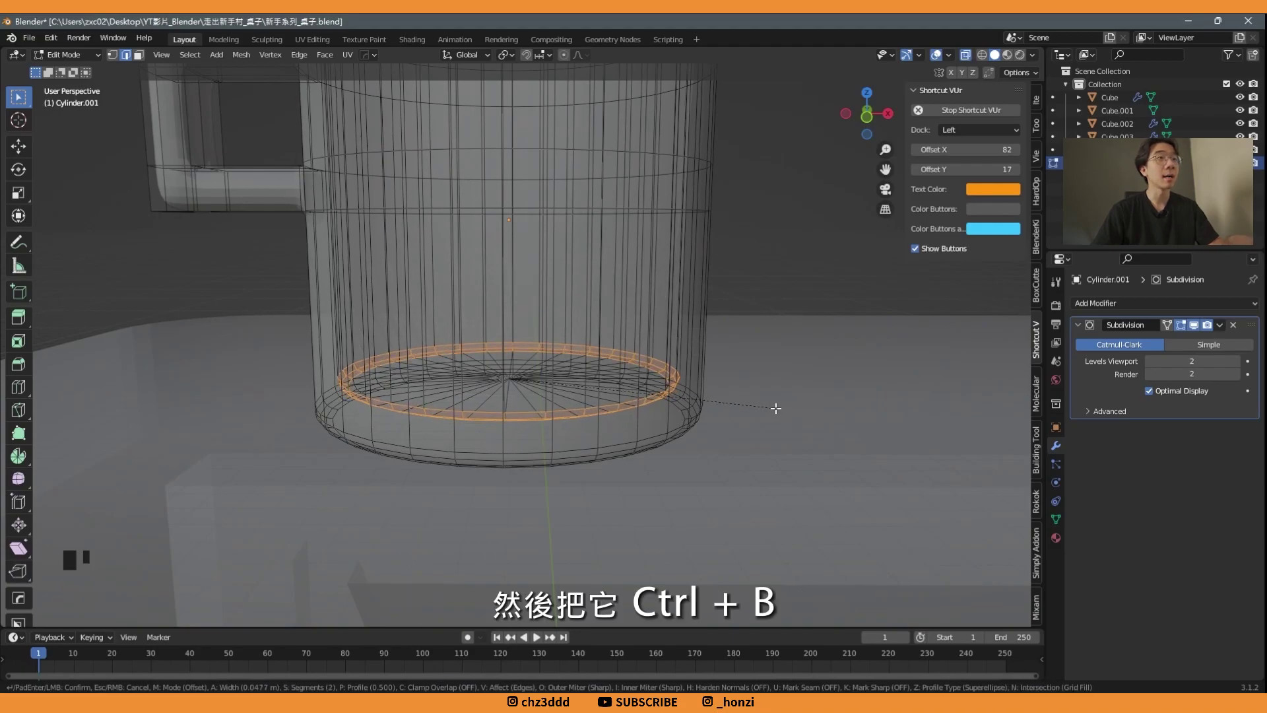
- Leave Edit Mode and shade the mug smooth
middle_click(790, 331)
key("Tab")
scroll("down", 3)
middle_click(759, 190)
left_click(724, 202)
middle_click(551, 270)
left_click(593, 228)
middle_click(611, 214)
right_click(633, 191)
left_click_drag(631, 192, 494, 224)
- Add an edge loop on the mug body and slide it up under the rim
key("Tab")
left_click_drag(435, 189, 378, 196)
key("ctrl+r")
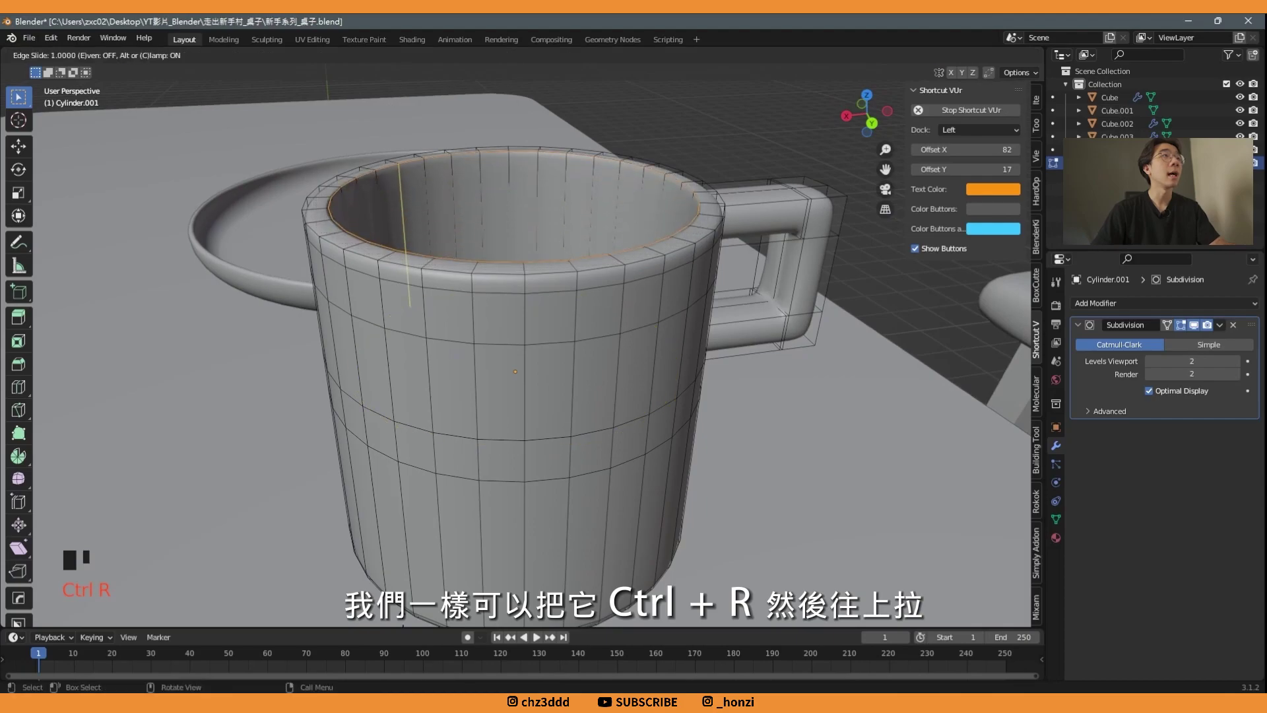
- Confirm the rim loop, leave Edit Mode and inspect the mug from several angles
key("Tab")
scroll("down", 3)
middle_click(659, 249)
scroll("down", 3)
left_click(783, 294)
middle_click(717, 301)
scroll("down", 3)
middle_click(534, 289)
scroll("up", 3)
left_click_drag(580, 292, 530, 306)
scroll("up", 3)
left_click_drag(530, 299, 515, 380)
scroll("down", 3)
scroll("up", 3)
middle_click(477, 312)
middle_click(473, 263)
scroll("down", 3)
middle_click(528, 281)
- Give the mug auto smooth normals and save the file
left_click_drag(1061, 439, 549, 297)
left_click_drag(549, 297, 554, 370)
scroll("up", 3)
middle_click(540, 377)
scroll("up", 3)
middle_click(559, 377)
scroll("down", 3)
middle_click(532, 329)
key("ctrl+s")
middle_click(604, 257)
middle_click(584, 268)
key("ctrl+s")
middle_click(733, 234)
- Raise the plate slightly above the tabletop and save
left_click(452, 327)
middle_click(528, 333)
scroll("up", 3)
middle_click(555, 310)
key("g")
middle_click(630, 151)
key("ctrl+s")
- View the bar table with mug and plate from the front and save the scene
scroll("down", 3)
middle_click(661, 217)
middle_click(607, 274)
scroll("up", 3)
key("KP_1")
scroll("up", 3)
middle_click(443, 153)
key("g")
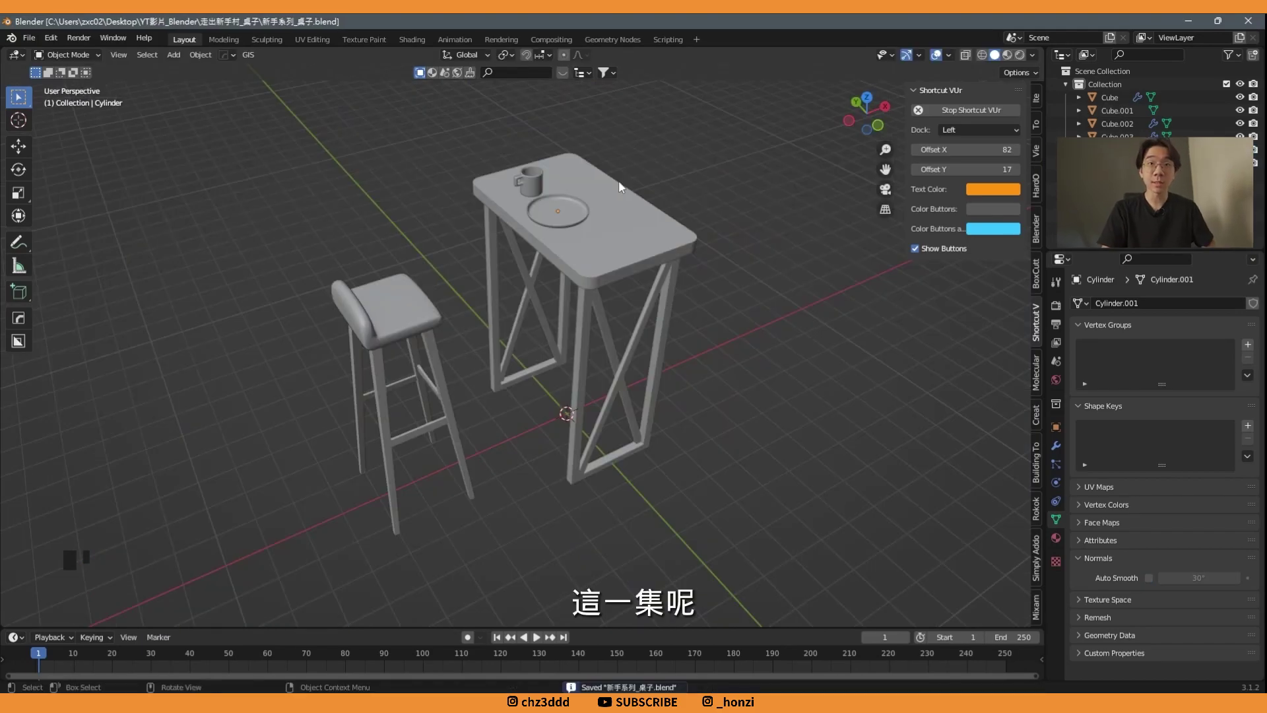